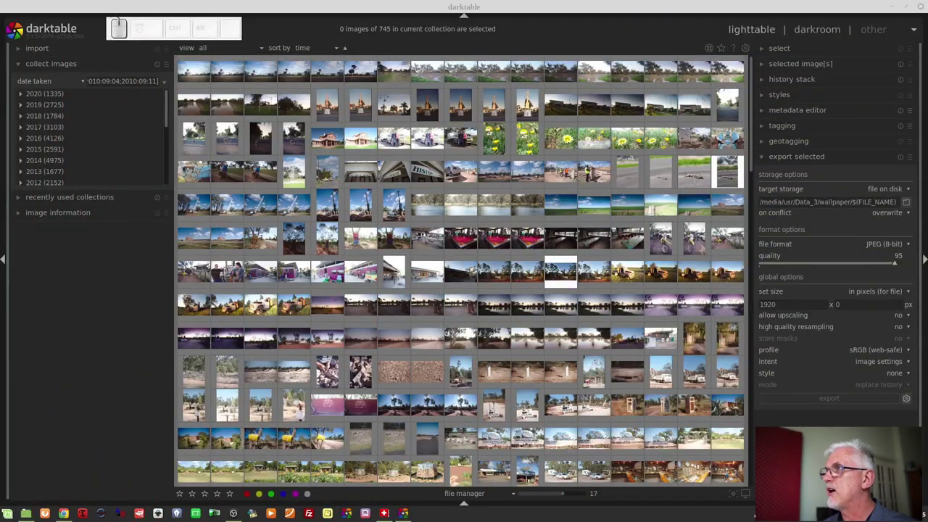
left_click(752, 48)
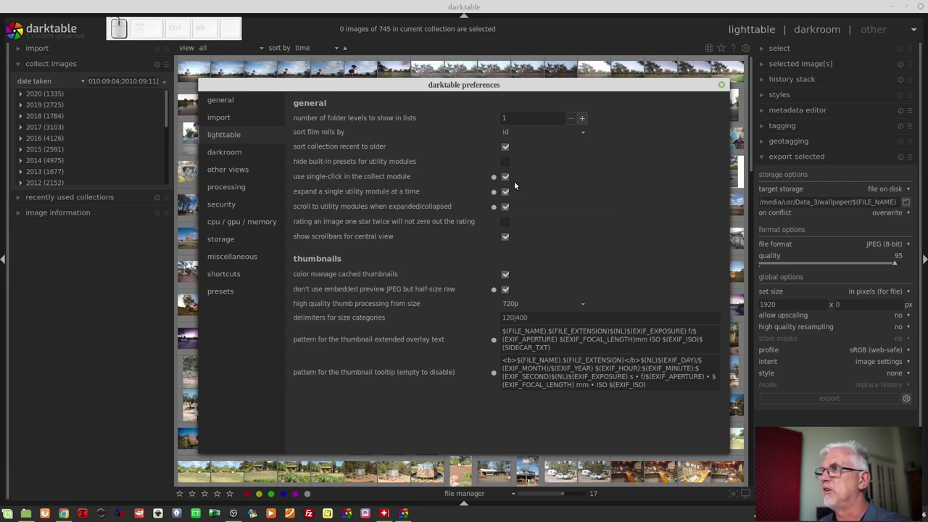
left_click(505, 178)
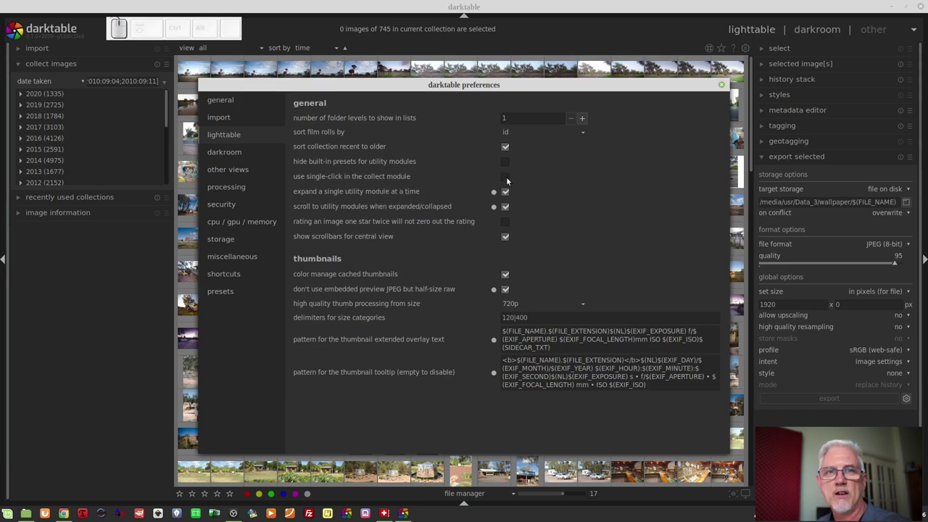
left_click_drag(510, 181, 627, 247)
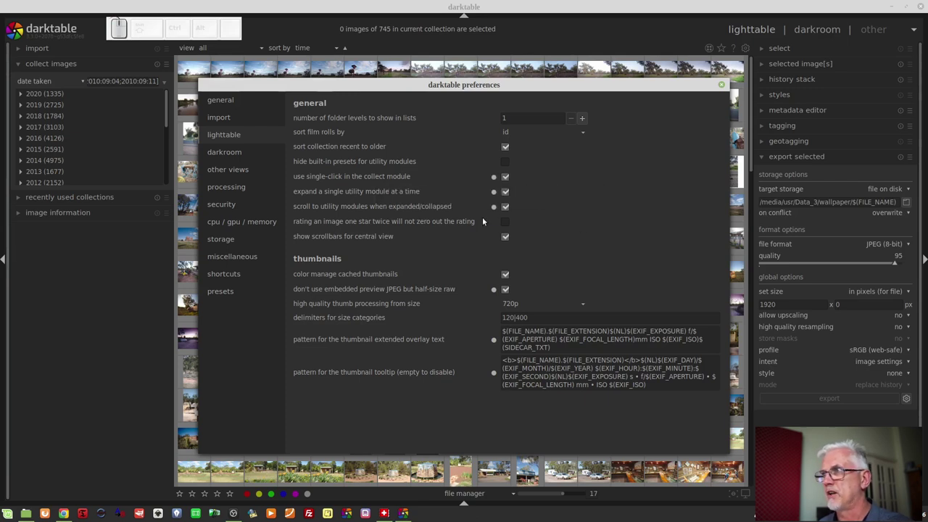
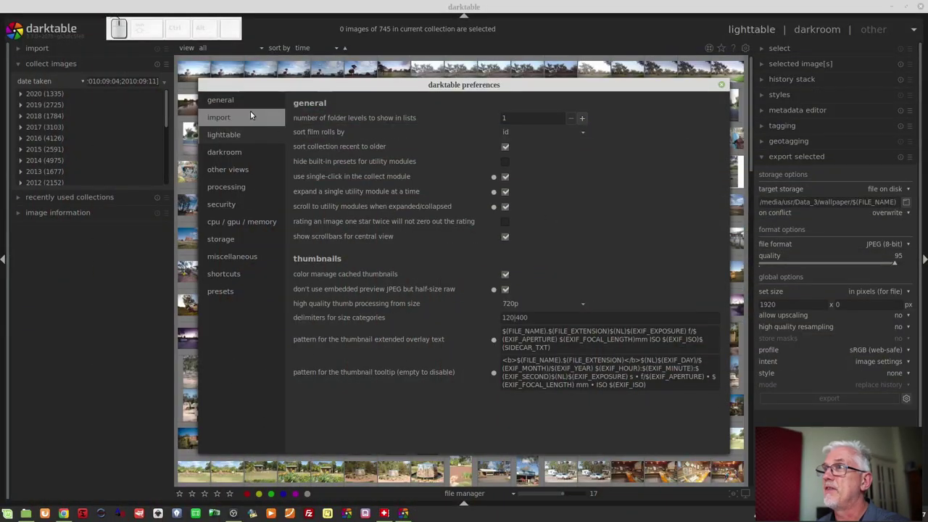
Show the general preferences page with theme, font size and the CSS tweaks editor
left_click(239, 106)
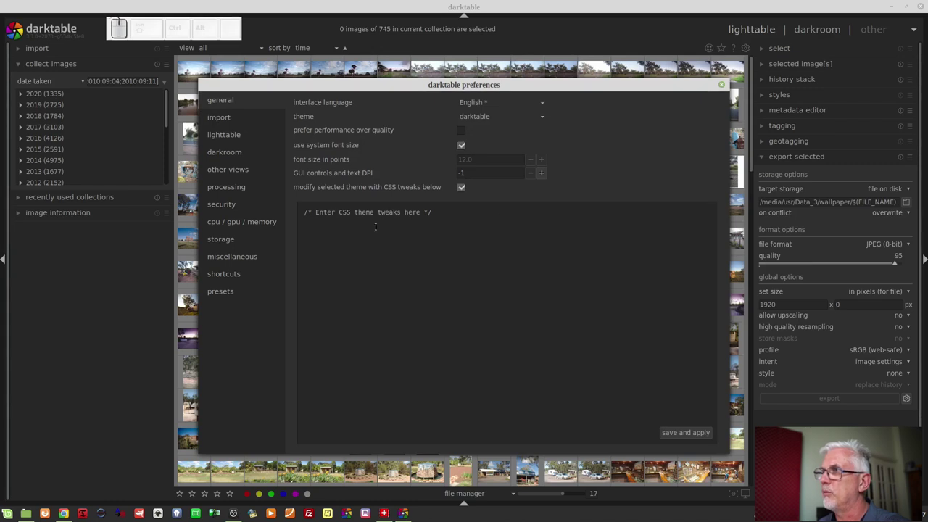
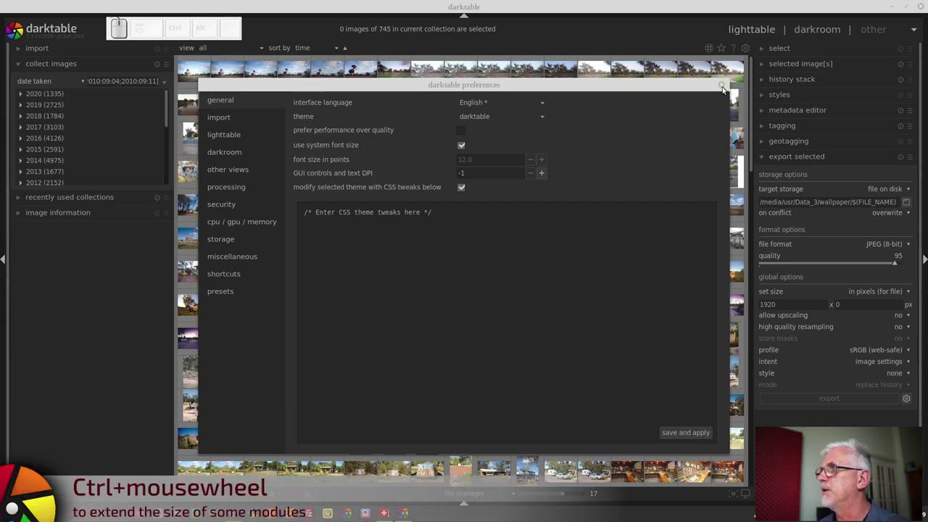
Close the preferences and drag the image information module open in the lighttable
left_click(725, 89)
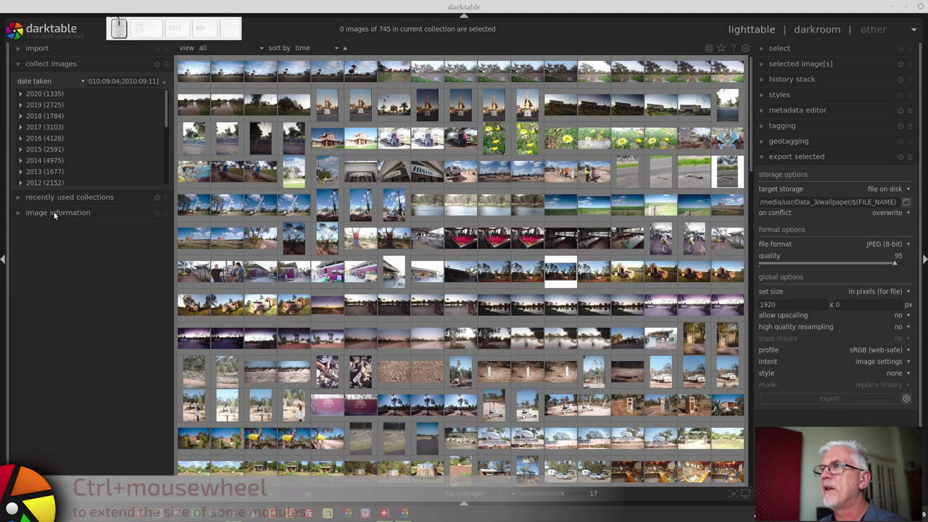
left_click_drag(54, 217, 67, 112)
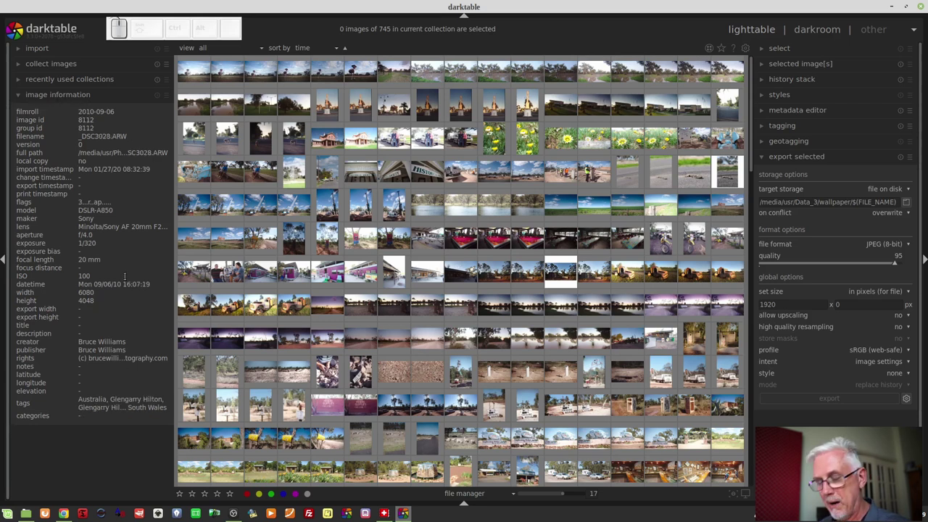
Resize the image information module with Ctrl+mousewheel to reveal the full metadata list
scroll("down", 3)
scroll("up", 3)
scroll("down", 3)
scroll("up", 3)
scroll("down", 3)
scroll("up", 3)
scroll("down", 3)
scroll("up", 3)
scroll("down", 3)
scroll("up", 3)
scroll("down", 3)
scroll("down", 3)
scroll("up", 3)
scroll("down", 3)
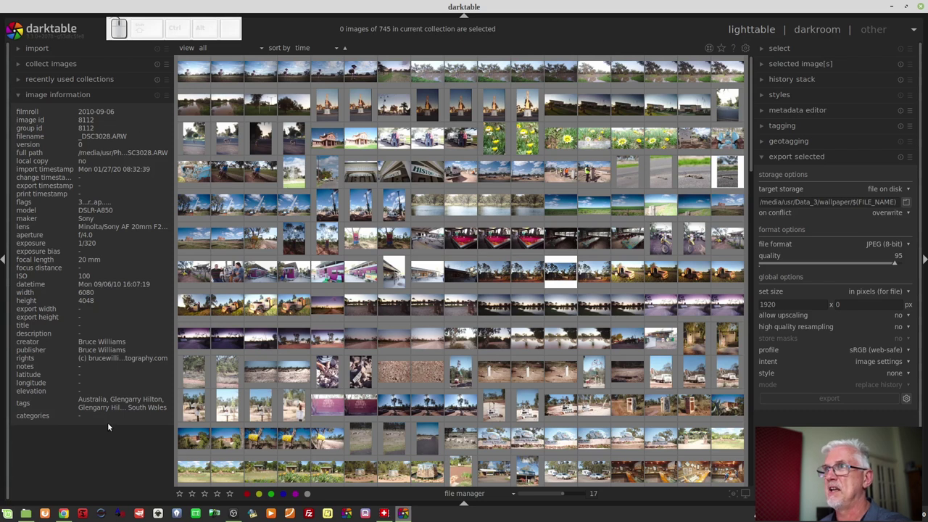
scroll("up", 3)
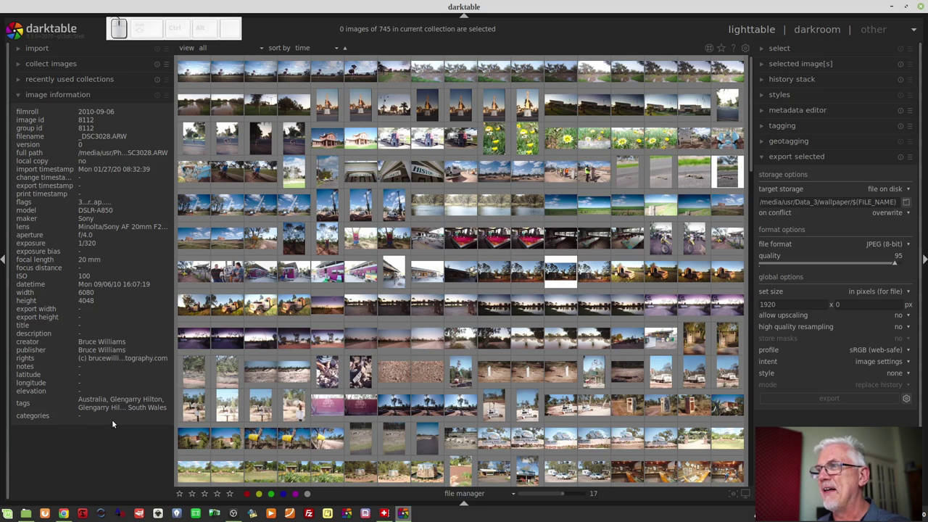
scroll("down", 3)
scroll("up", 3)
scroll("down", 3)
scroll("up", 3)
scroll("down", 3)
scroll("up", 3)
scroll("down", 3)
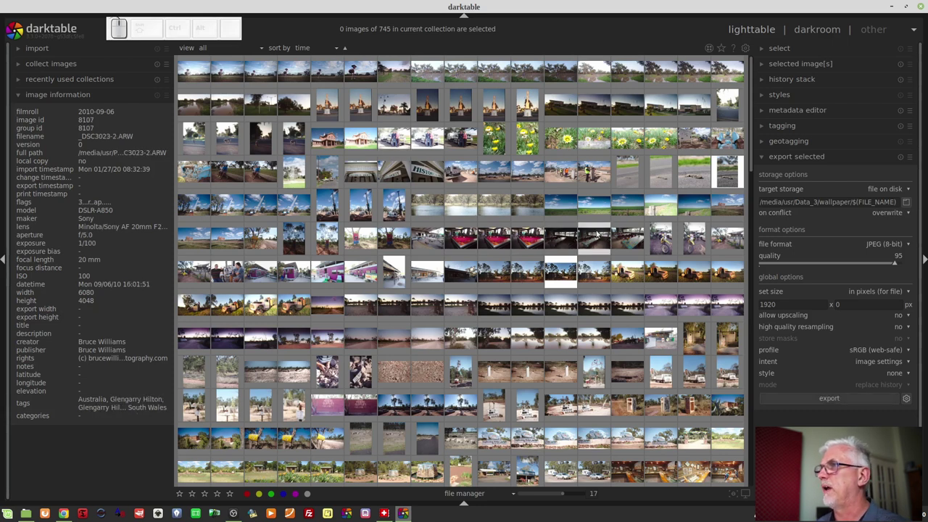
Open the green field and blue sky photo in the darkroom view
left_click(598, 201)
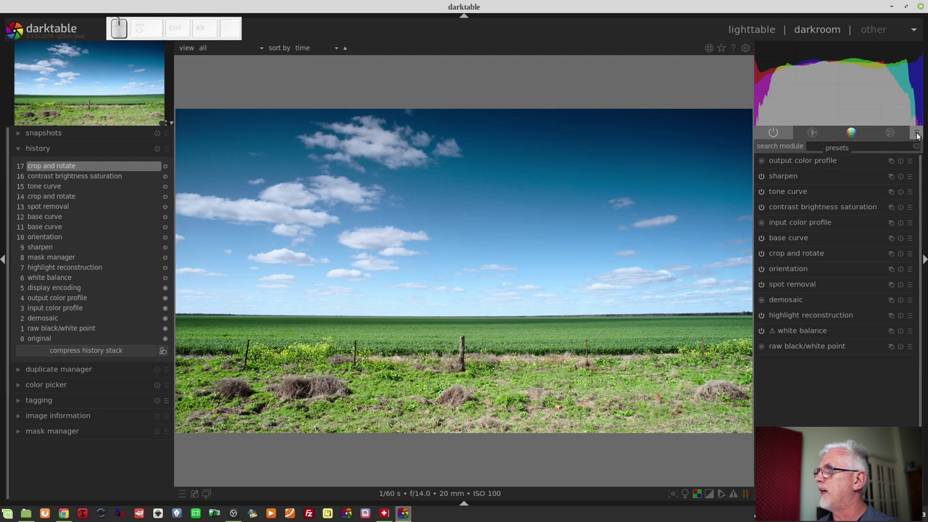
left_click(919, 134)
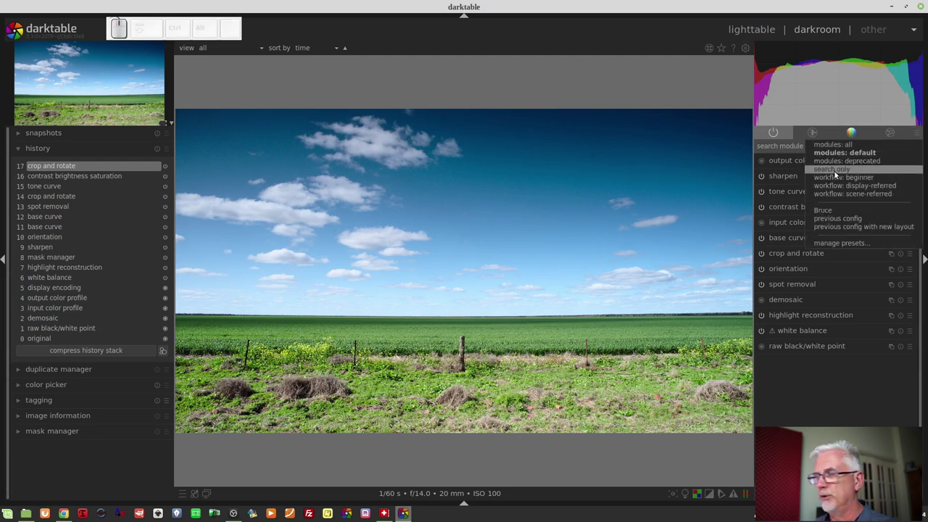
left_click(837, 172)
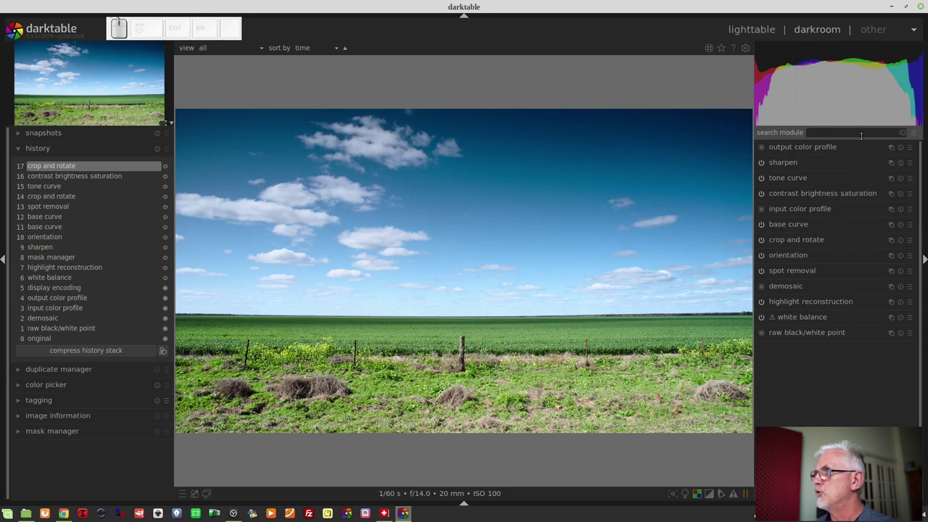
left_click(919, 134)
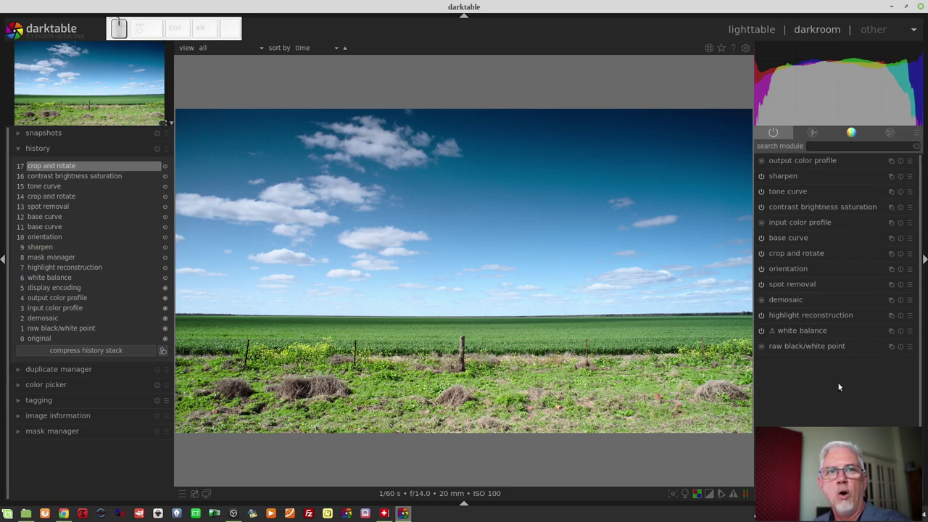